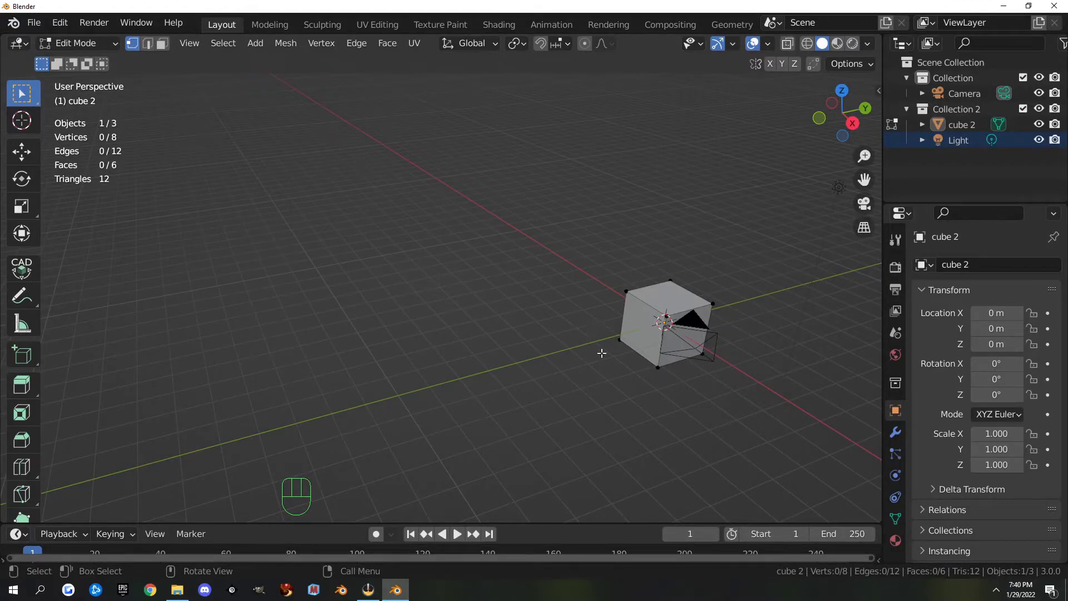
Leave edit mode, select the light and then the cube again, and return to edit mode.
drag(1059, 575, 979, 525)
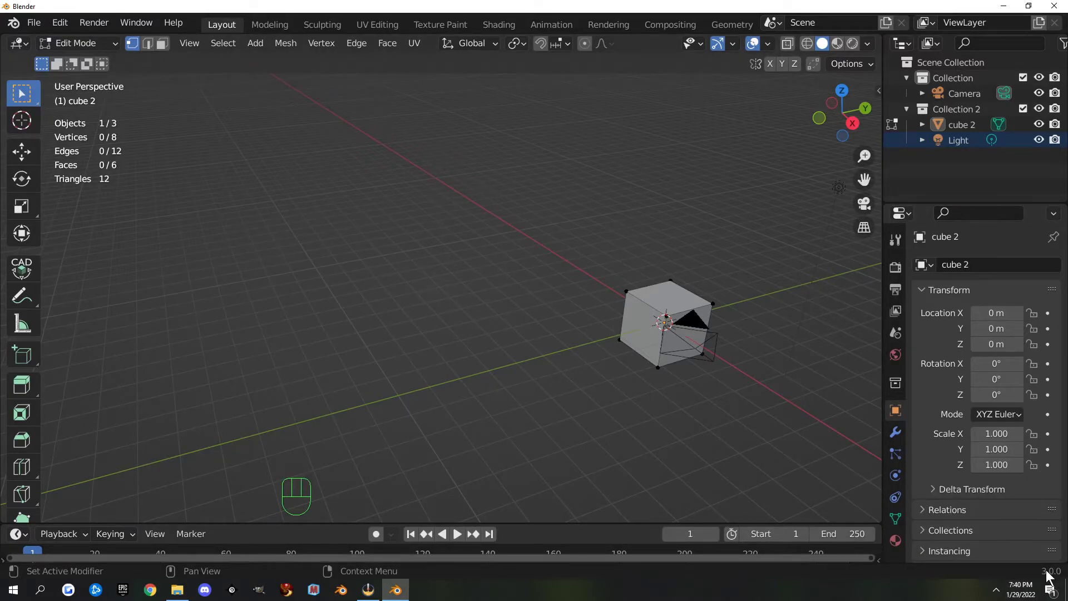
drag(1051, 572, 938, 514)
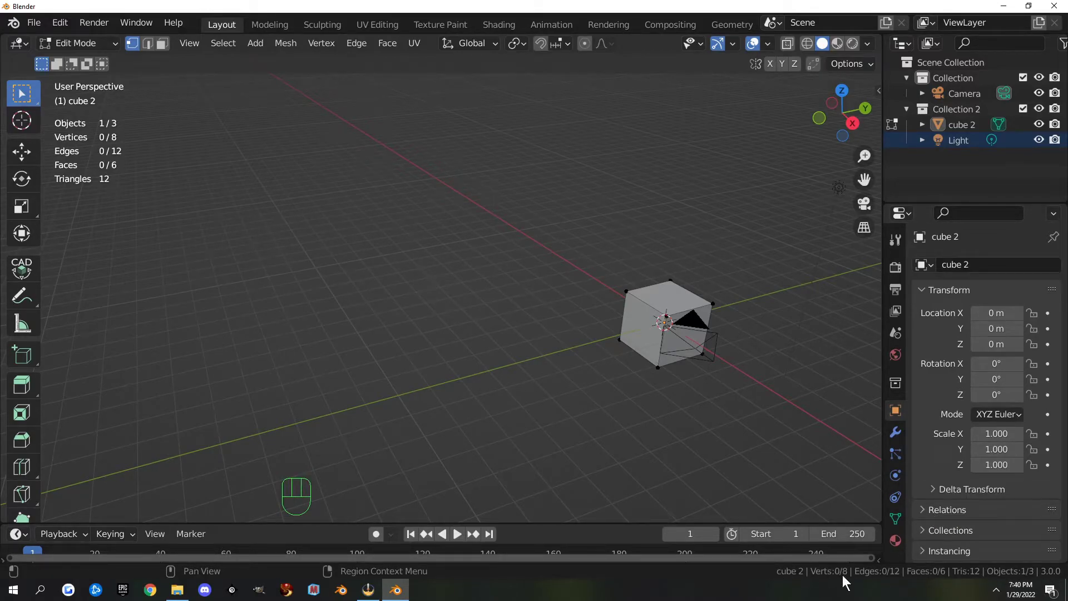
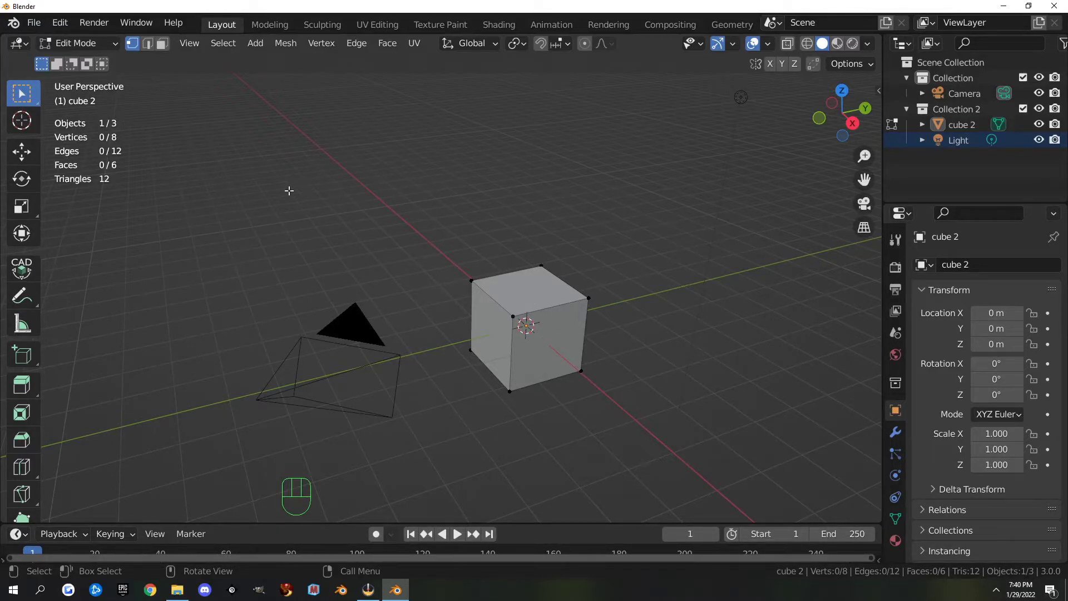
key(Tab)
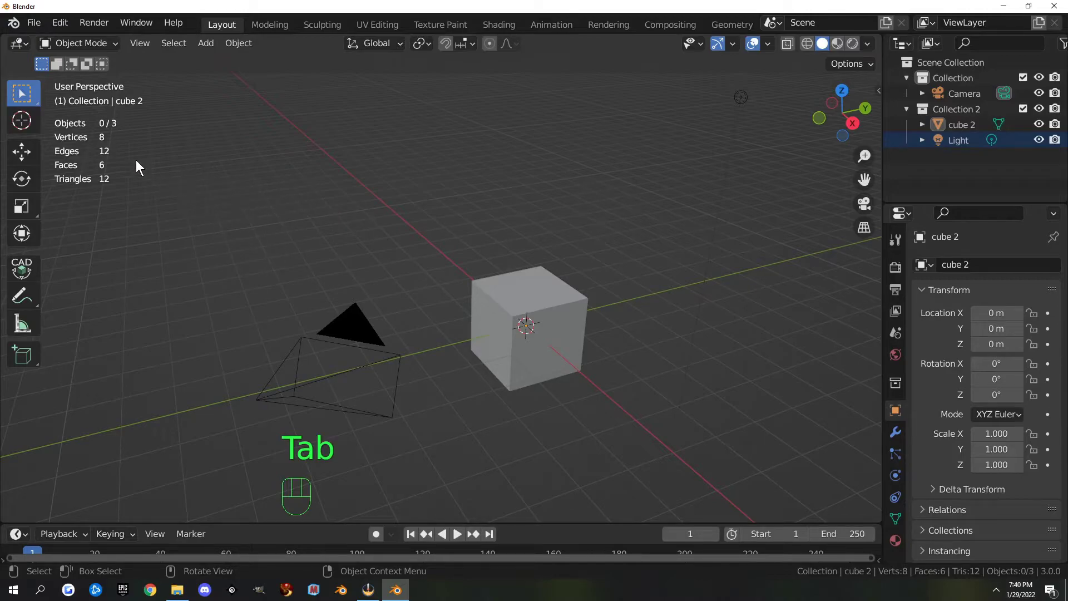
click(365, 318)
click(523, 288)
click(745, 108)
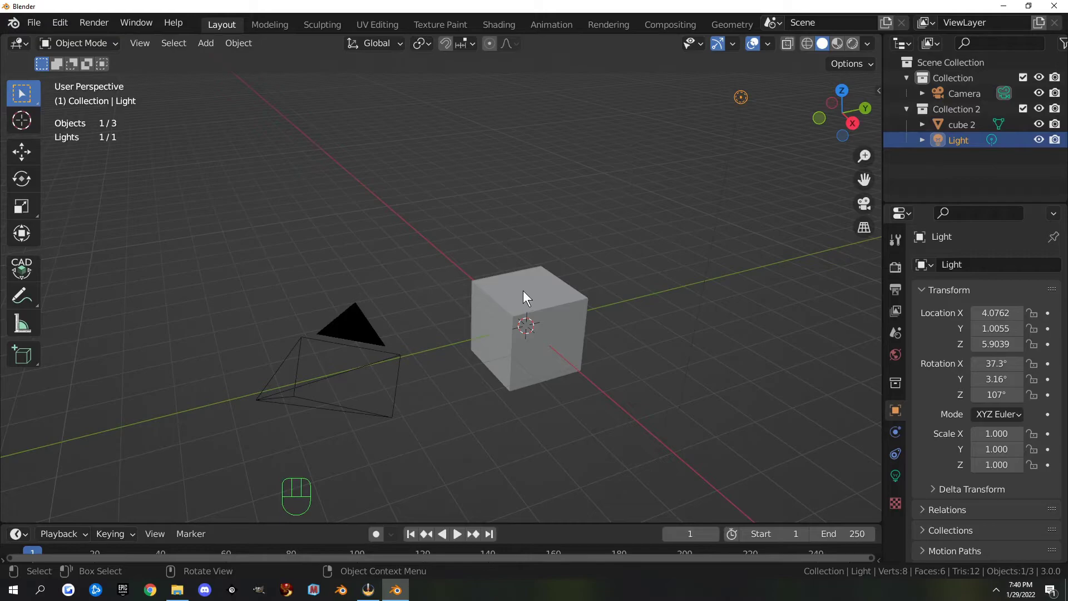
click(529, 290)
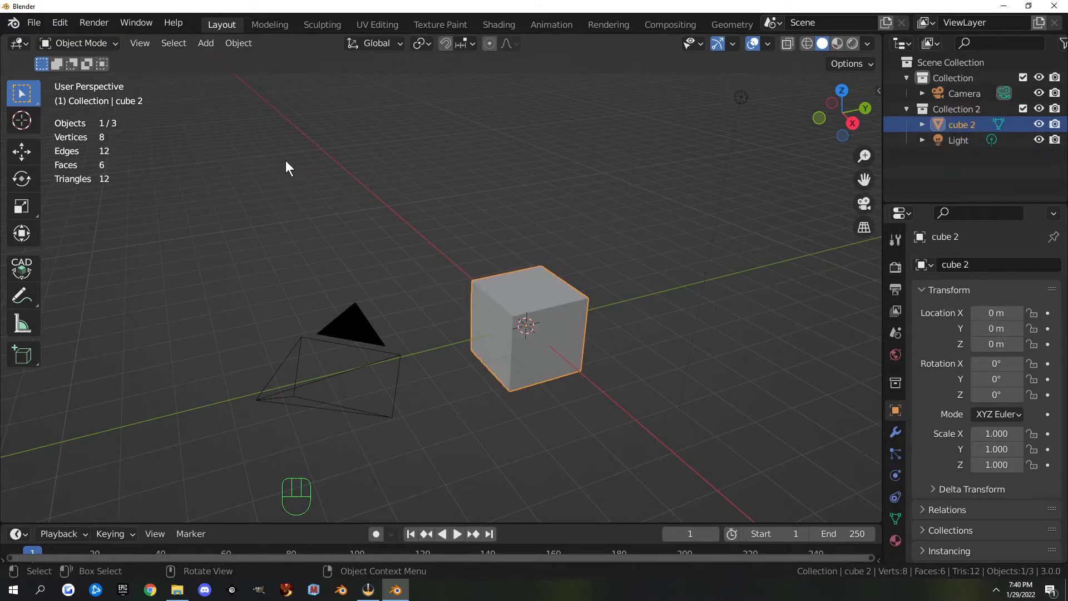
click(504, 292)
key(Tab)
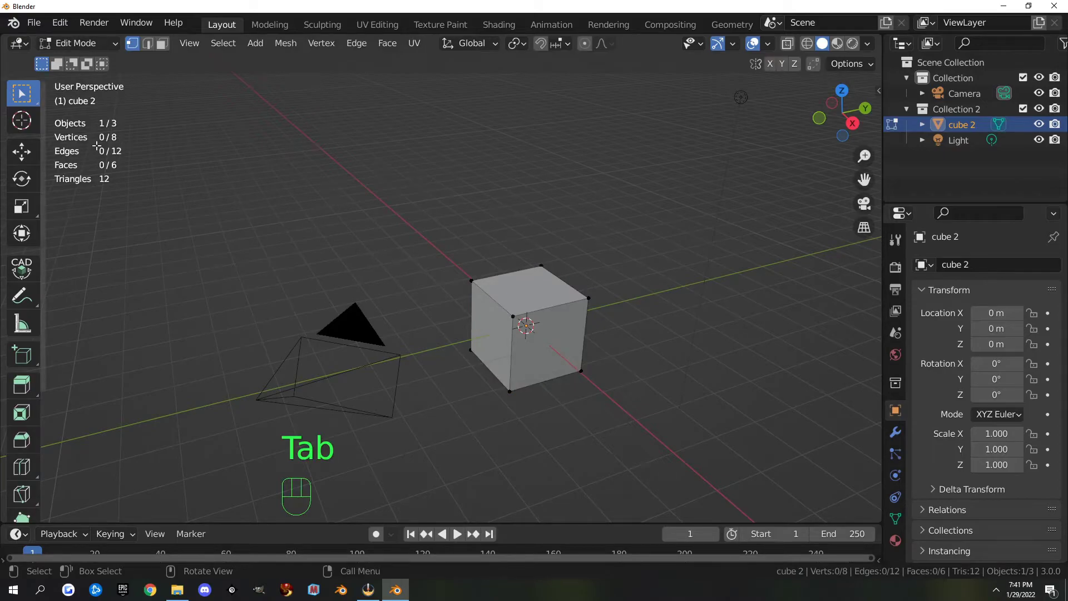
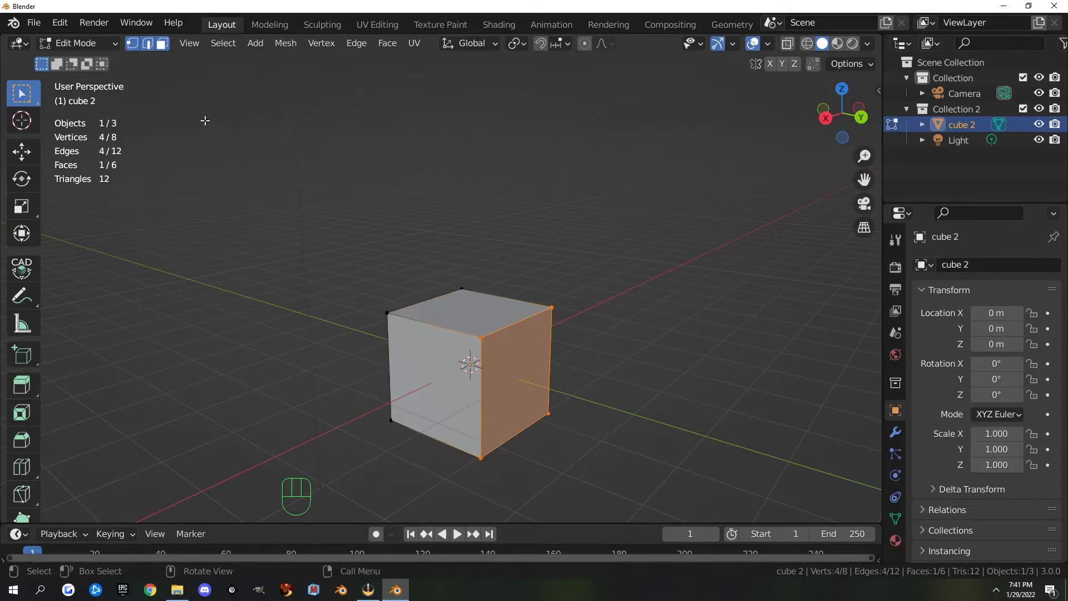
Cycle vertex, edge and face select modes, pick a face and bring up the Delete menu.
click(165, 58)
click(150, 51)
drag(167, 54, 144, 51)
click(141, 50)
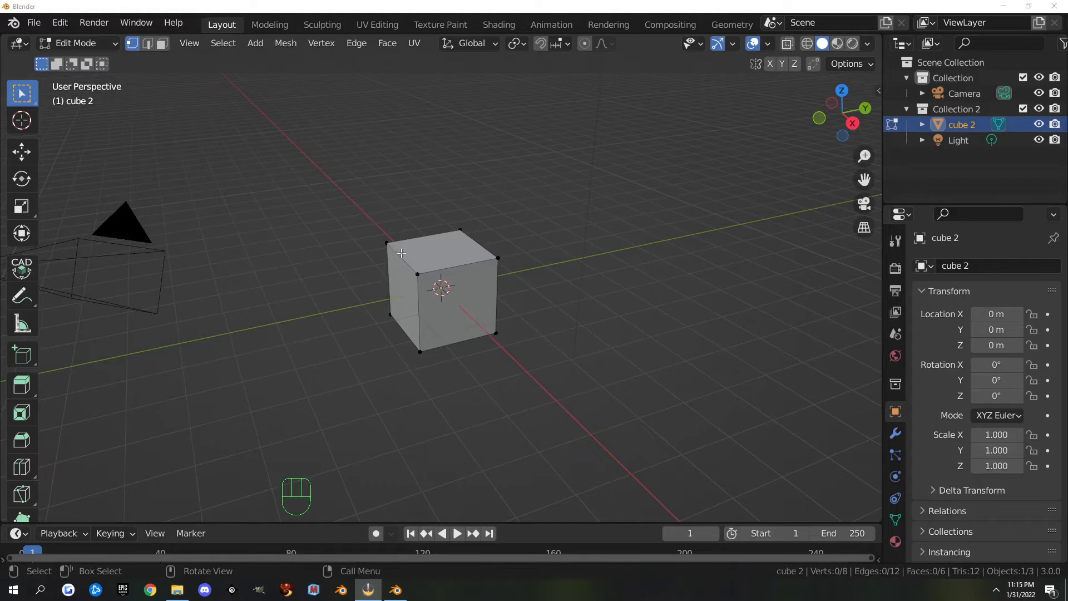
key(1)
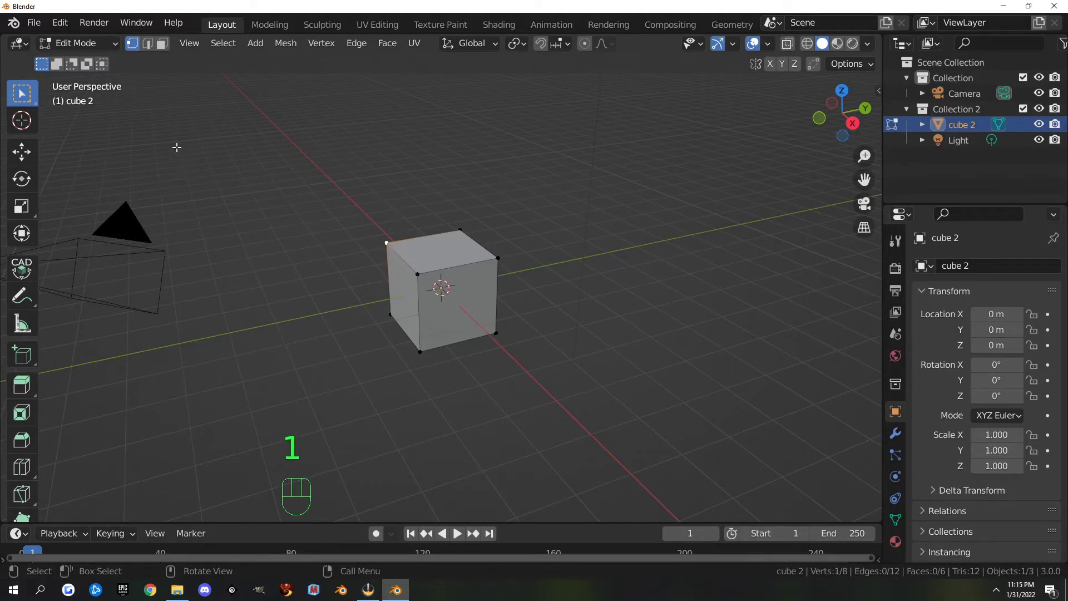
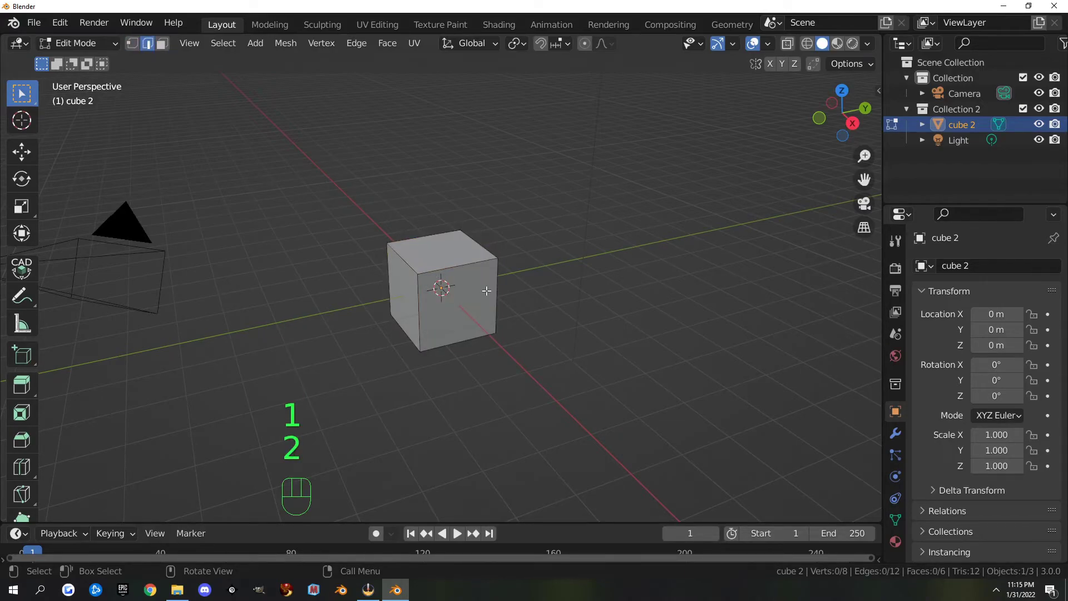
key(2)
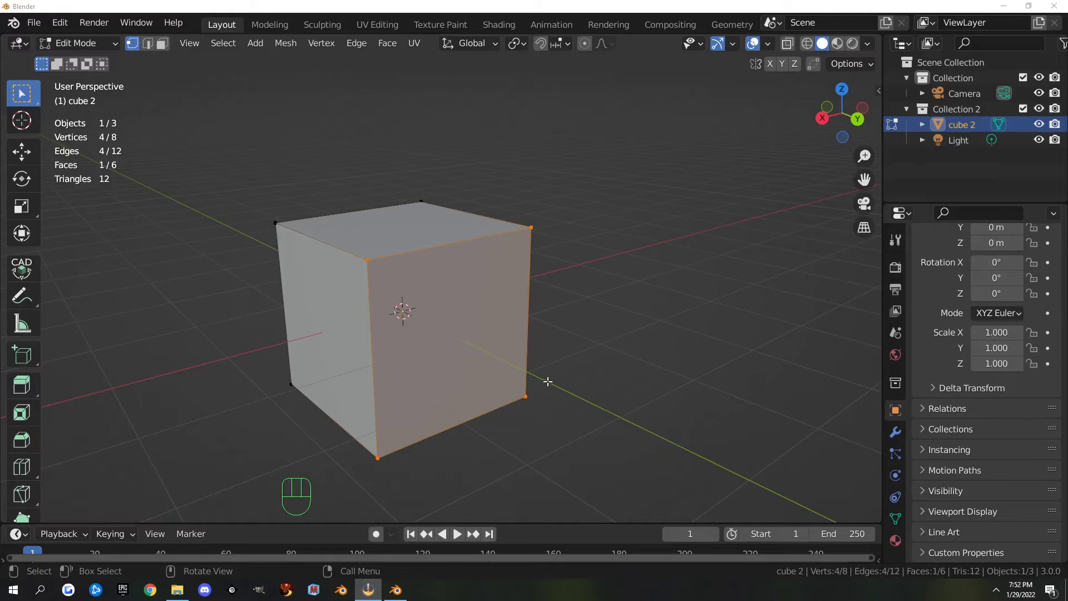
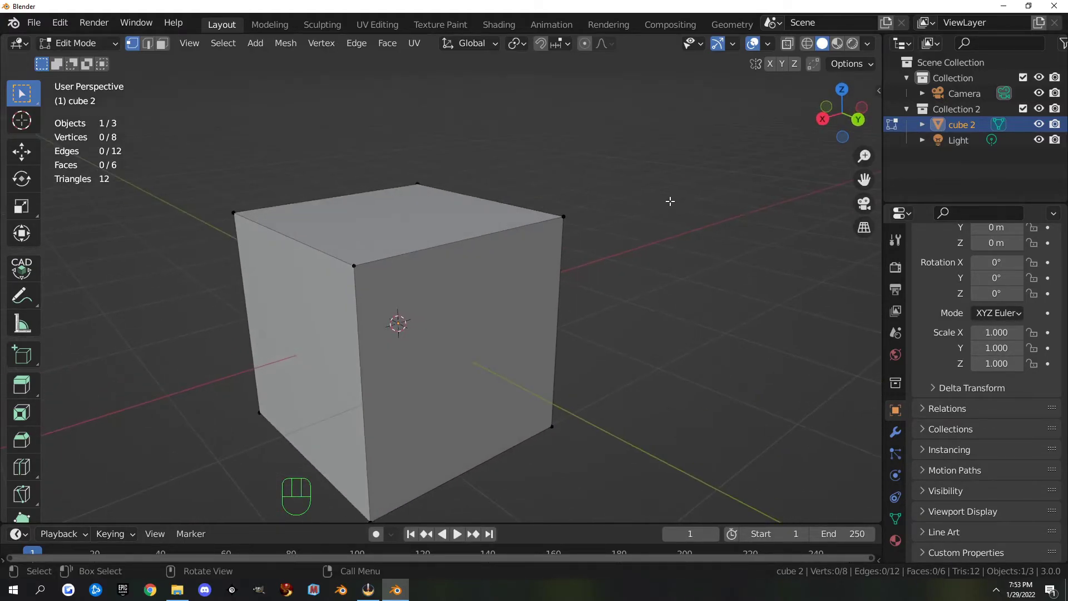
key(3)
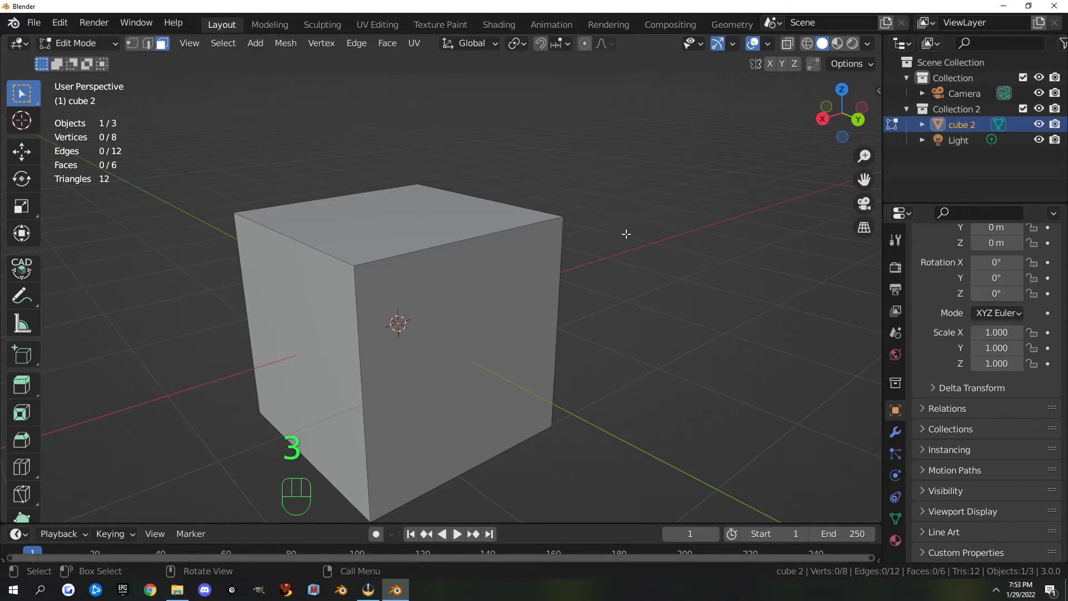
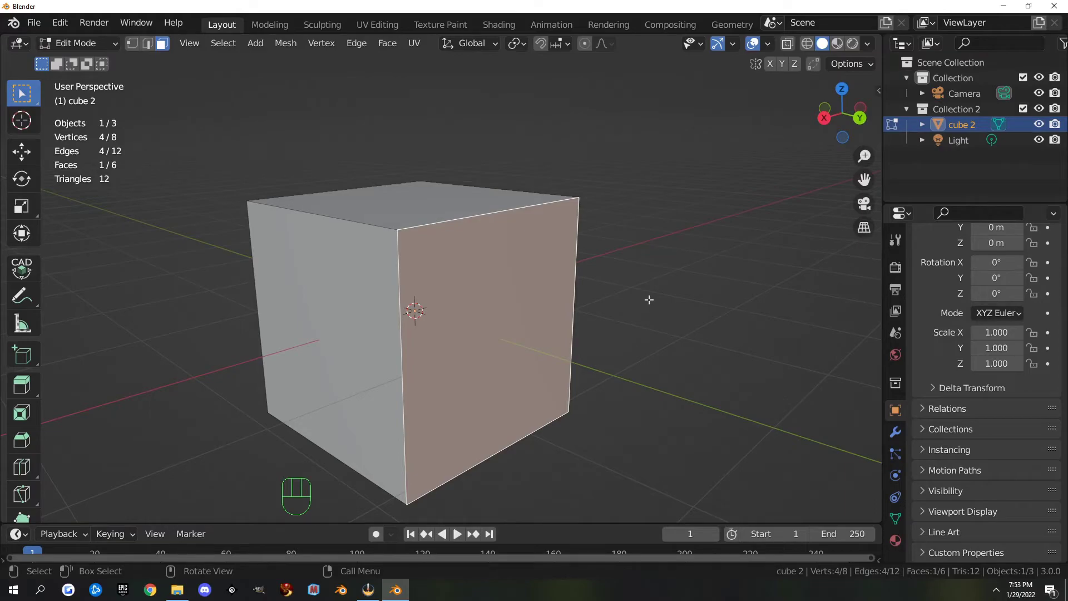
key(x)
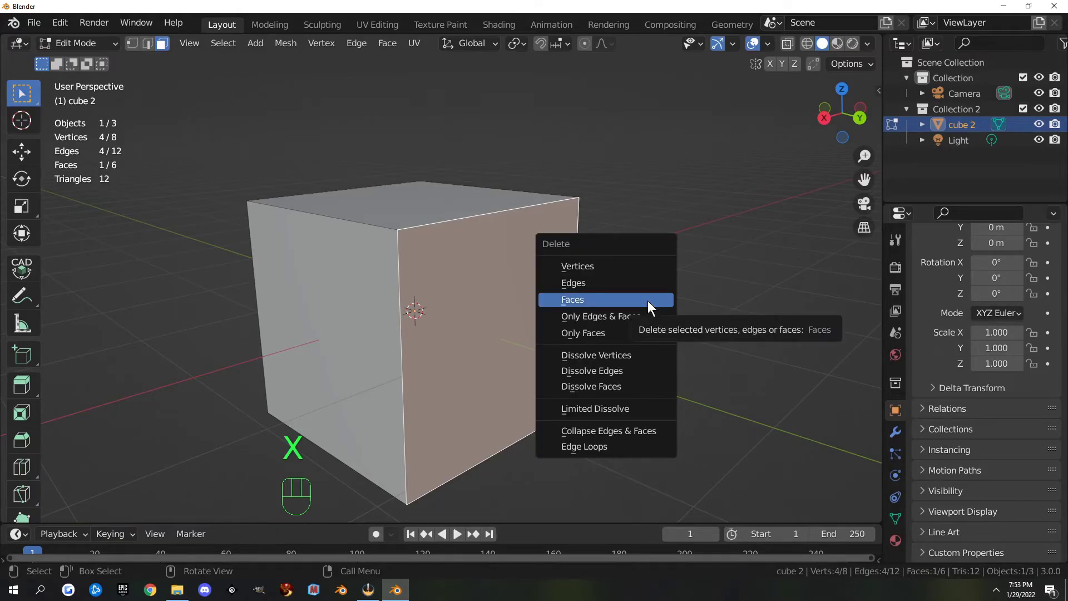
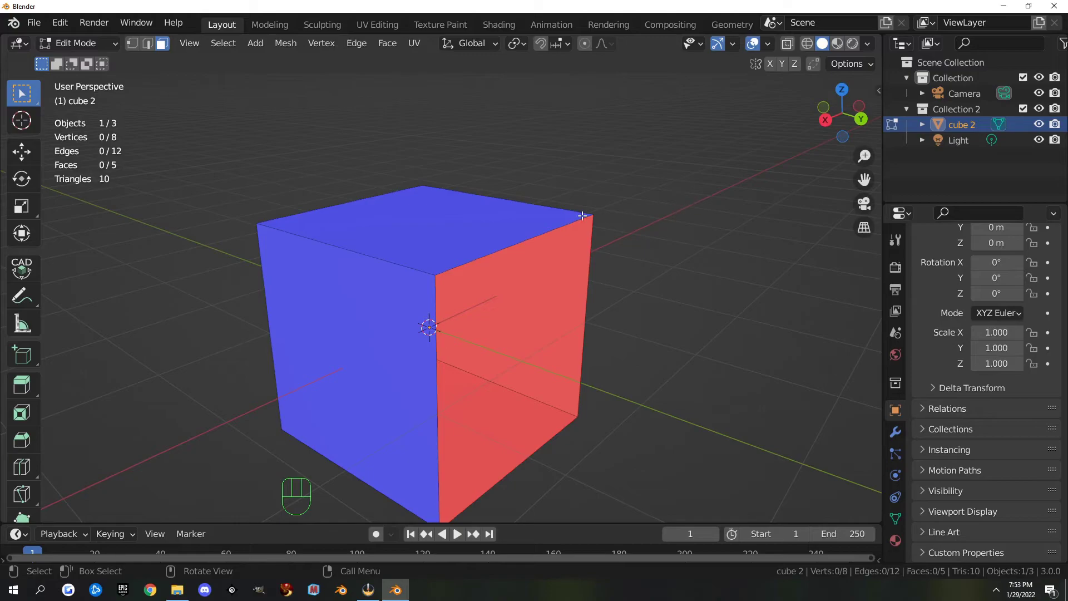
key(Tab)
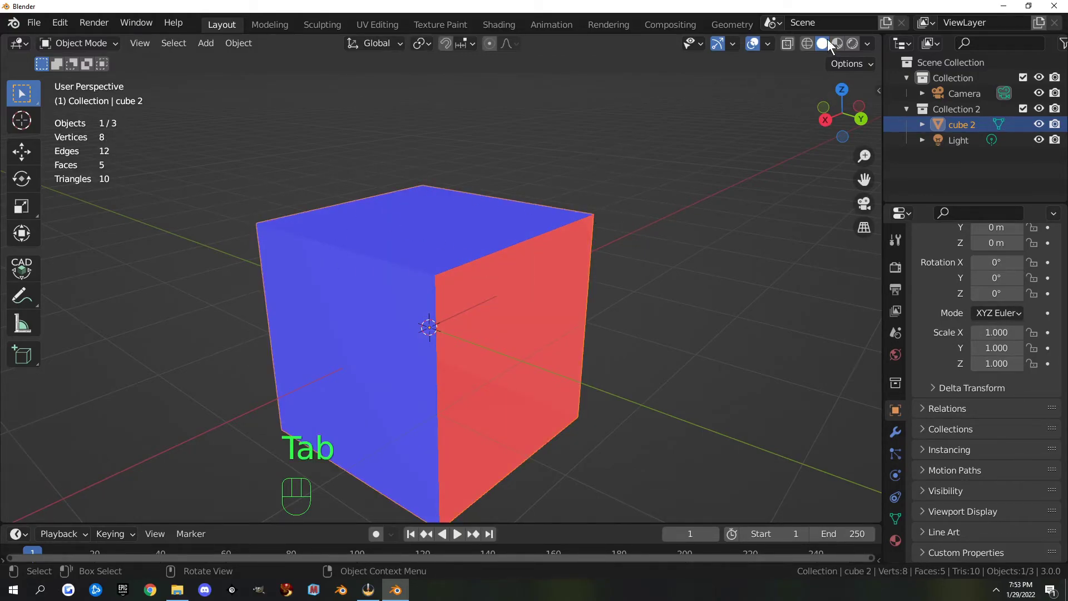
drag(871, 49, 622, 285)
drag(717, 277, 727, 266)
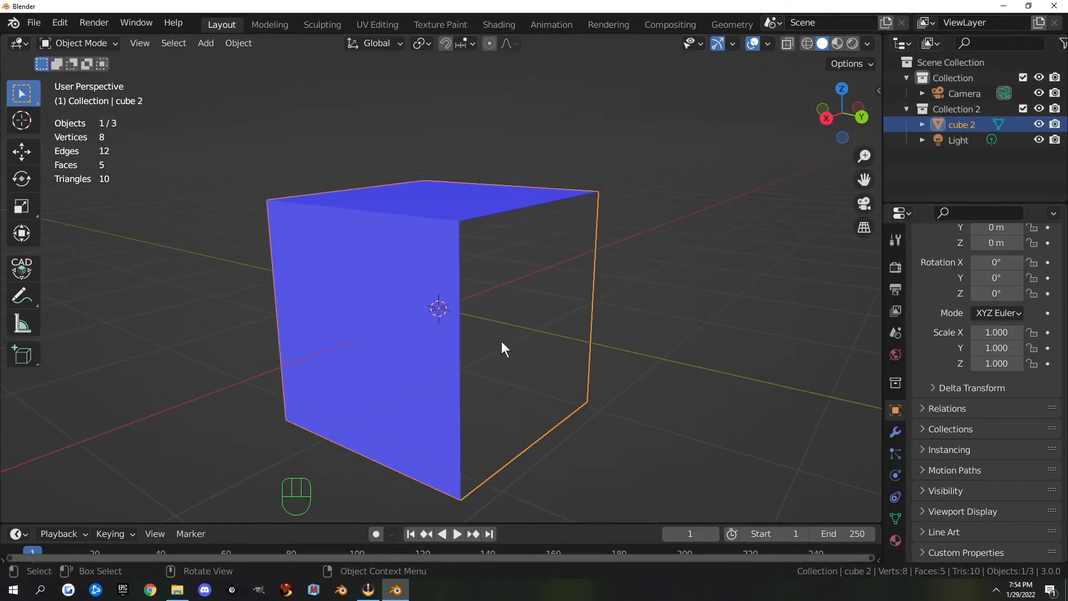
drag(745, 312, 563, 304)
drag(387, 327, 572, 351)
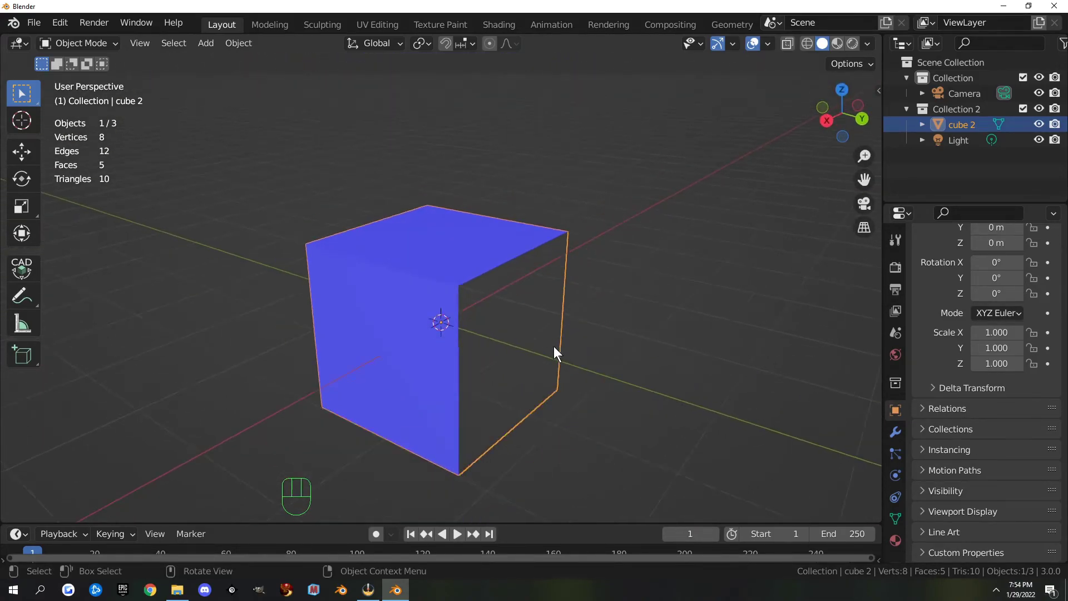
drag(564, 351, 541, 339)
drag(549, 303, 493, 285)
drag(344, 253, 409, 274)
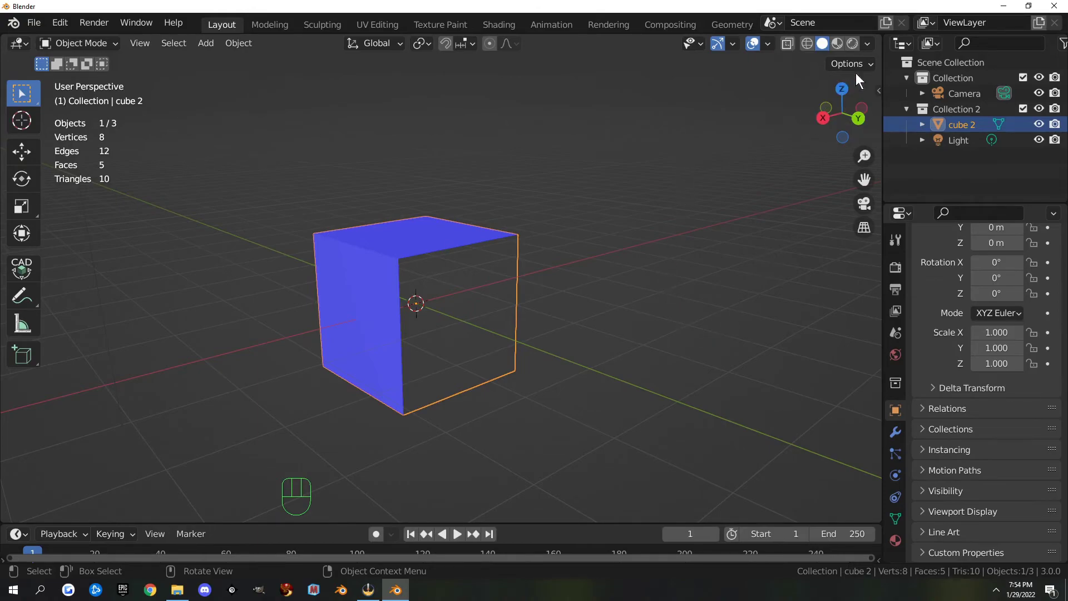
drag(769, 47, 828, 43)
drag(873, 44, 763, 49)
drag(769, 47, 537, 213)
Return the open cube to edit mode and select its left face.
key(Tab)
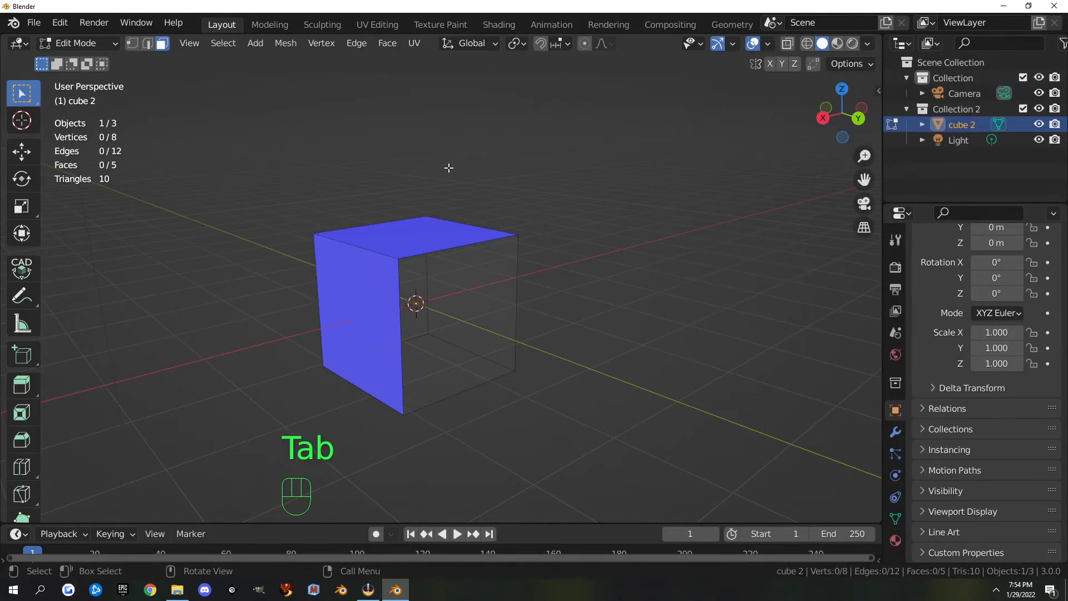
drag(764, 43, 594, 484)
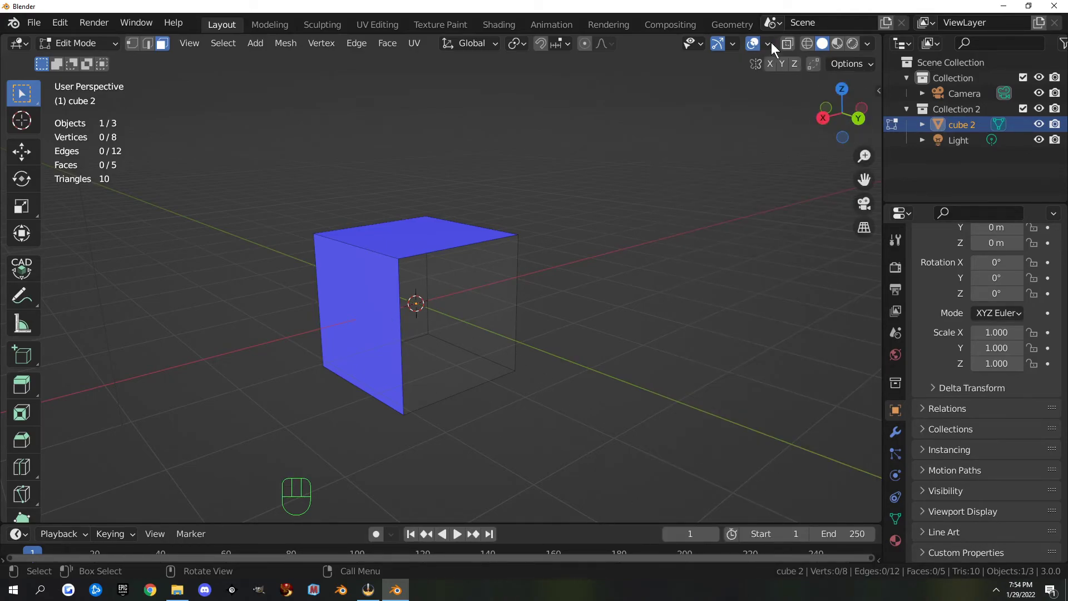
drag(771, 48, 469, 366)
click(383, 254)
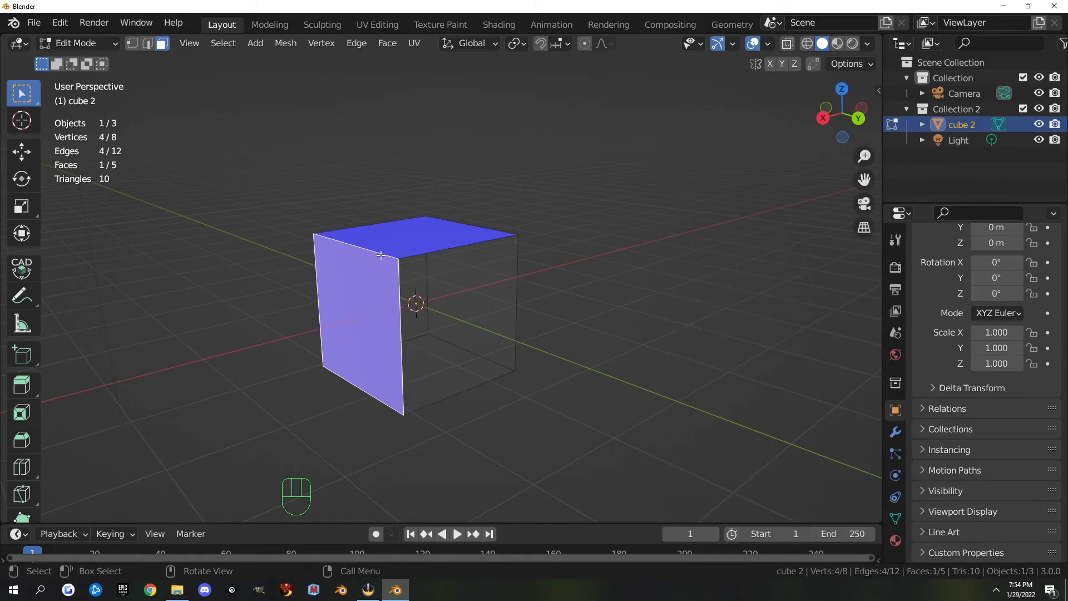
Bevel the cube's top-left edge into a slanted face with Ctrl+B.
key(2)
click(382, 253)
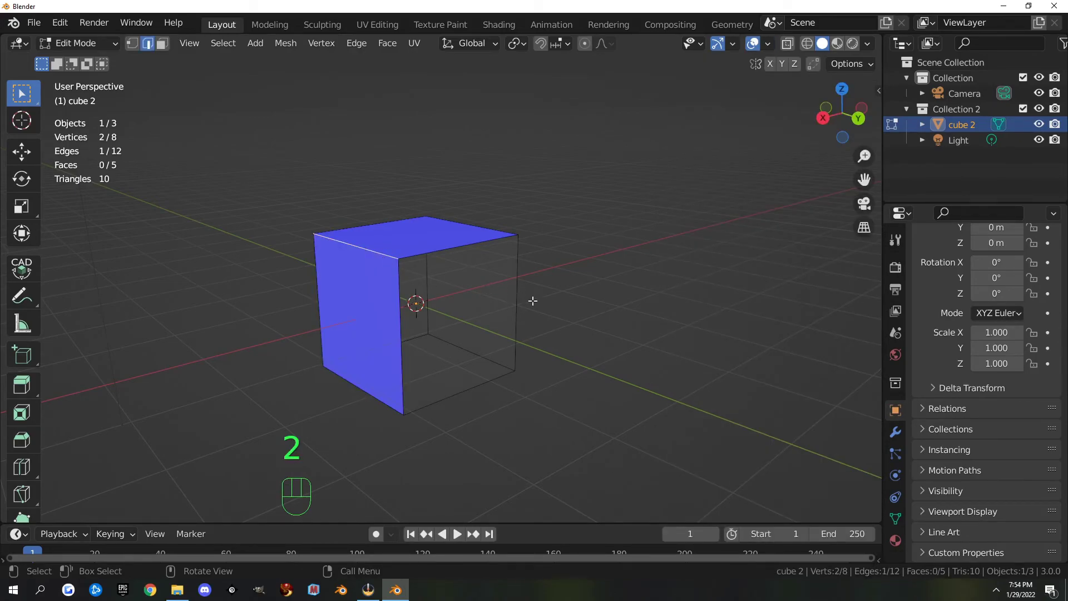
key(ctrl+b)
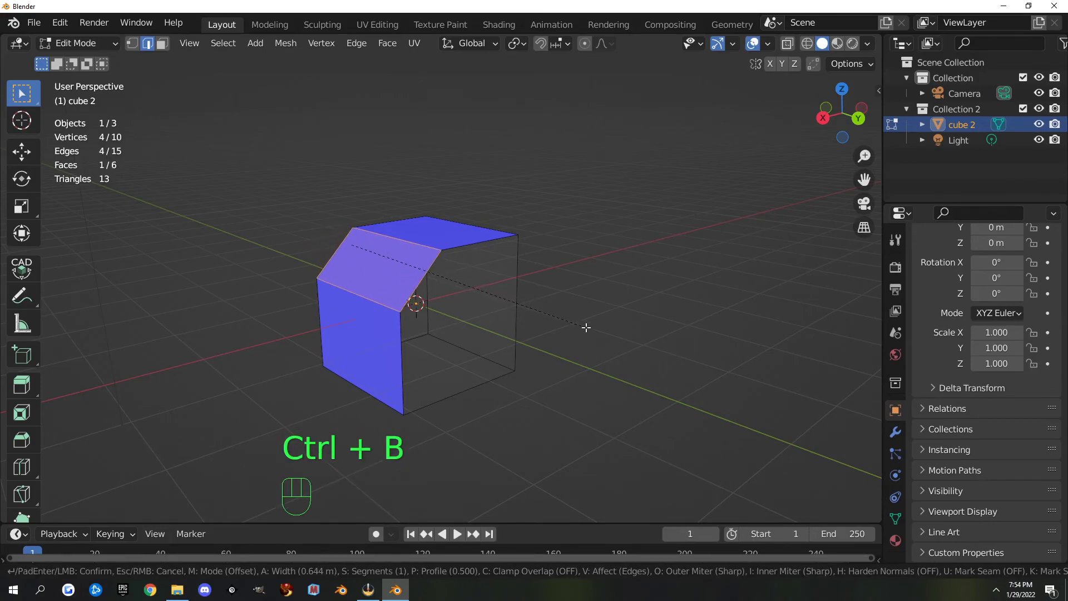
Display face normals as short cyan lines and orbit around the beveled cube.
drag(772, 51, 629, 457)
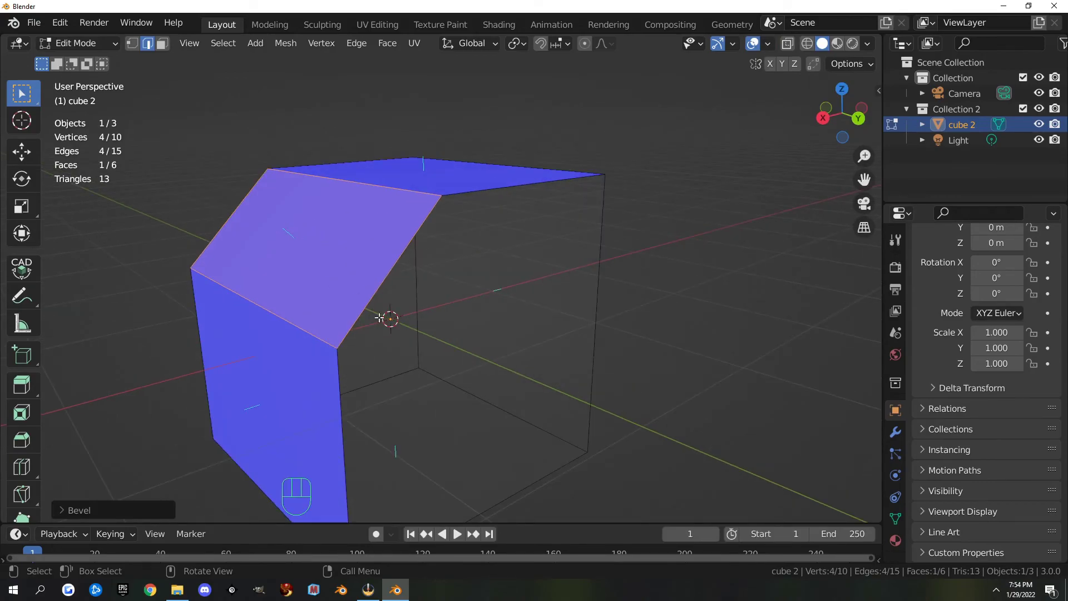
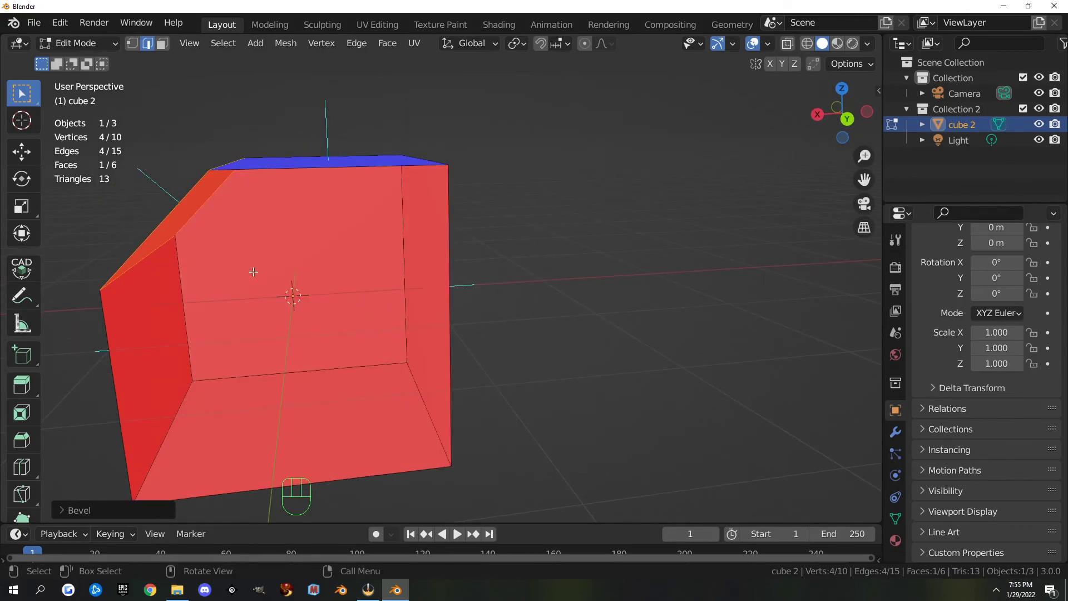
drag(299, 275, 364, 288)
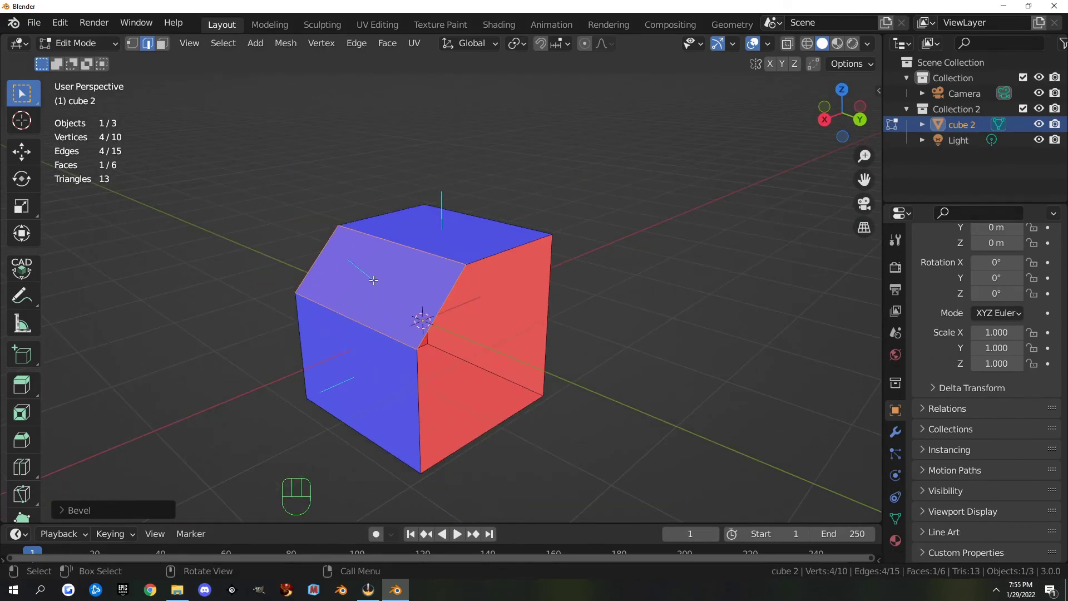
drag(429, 257, 420, 244)
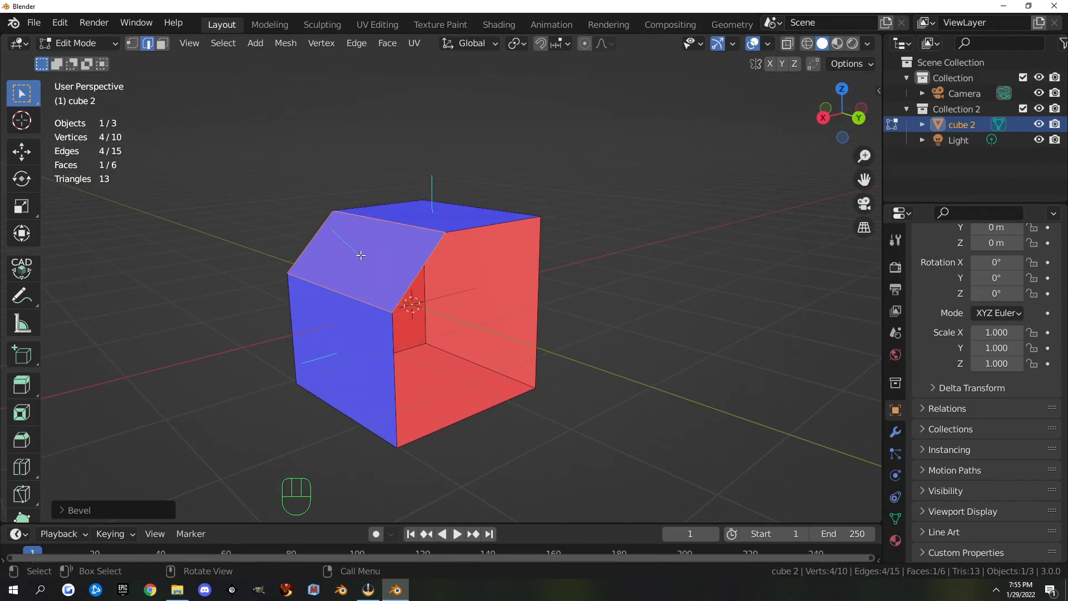